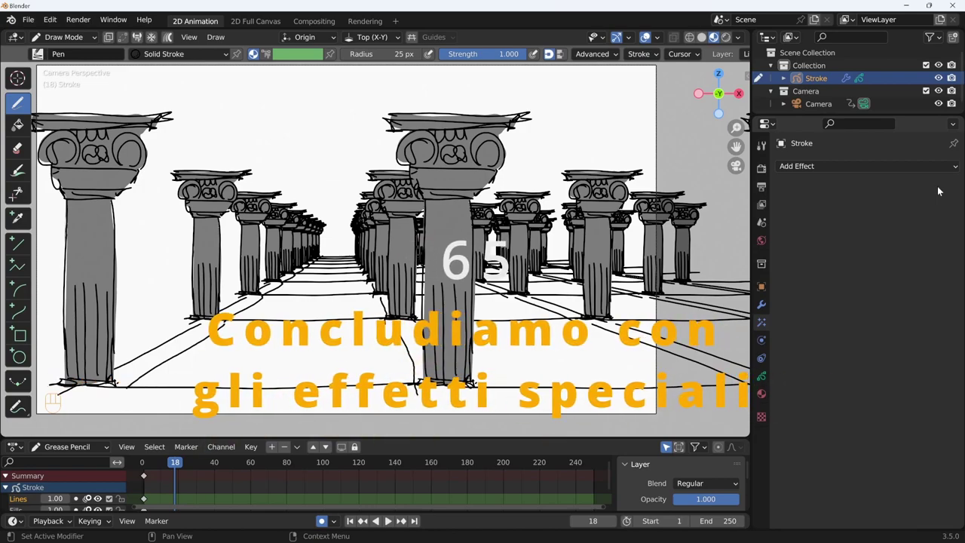
- Add a default Blur effect to the Stroke and scrub the timeline to frame 78
{"action": "left_click", "coordinate": [877, 166]}
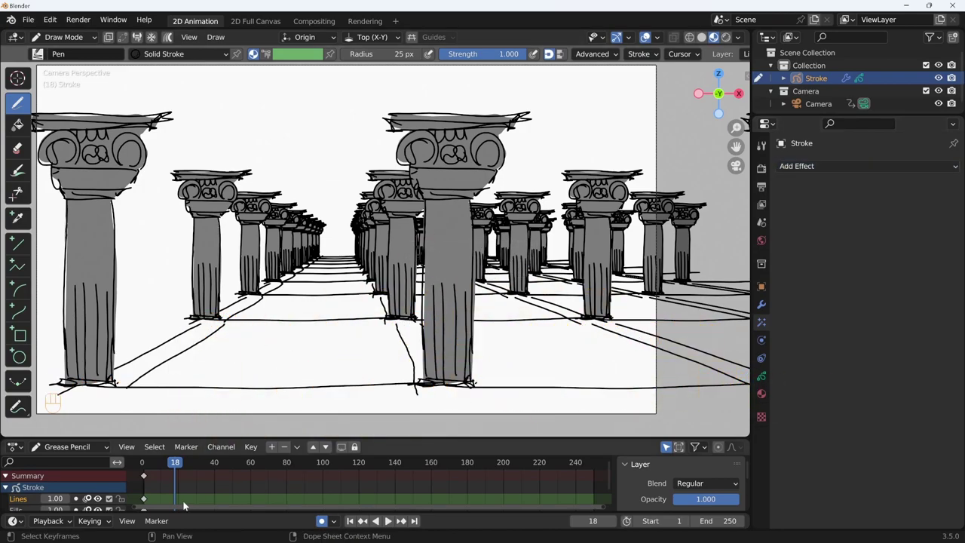
{"action": "left_click_drag", "start_coordinate": [200, 466], "coordinate": [859, 181]}
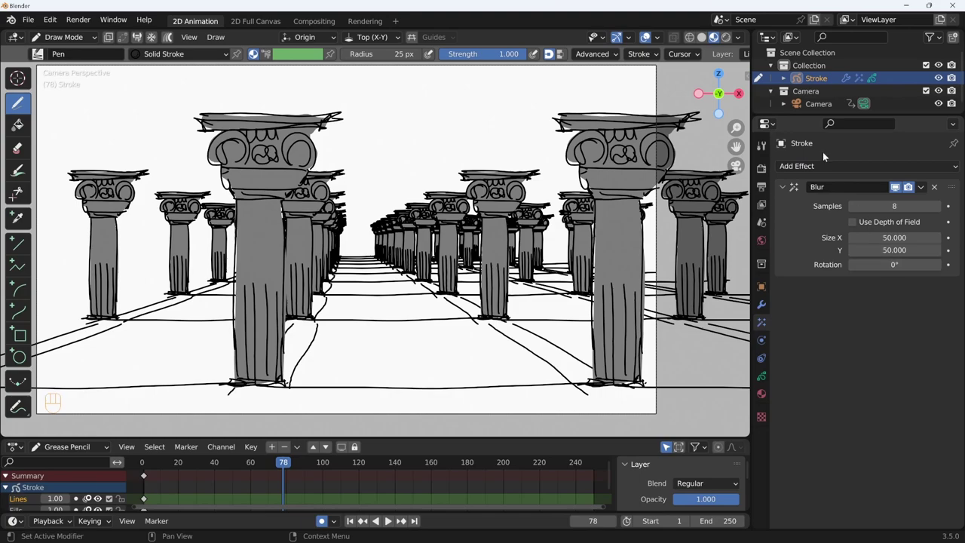
- Preview the blur in Rendered shading, return to Object Mode and enable Use Depth of Field on the Blur
{"action": "left_click", "coordinate": [726, 35]}
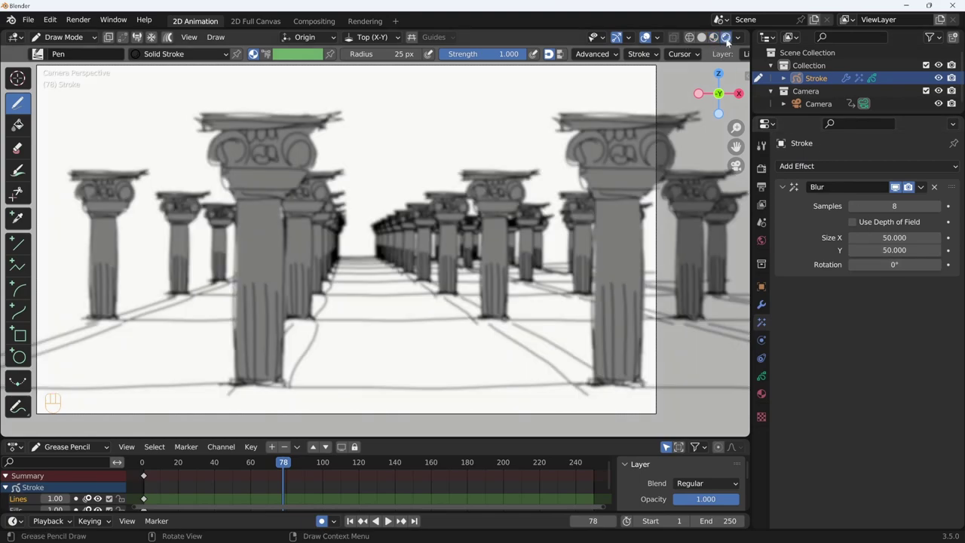
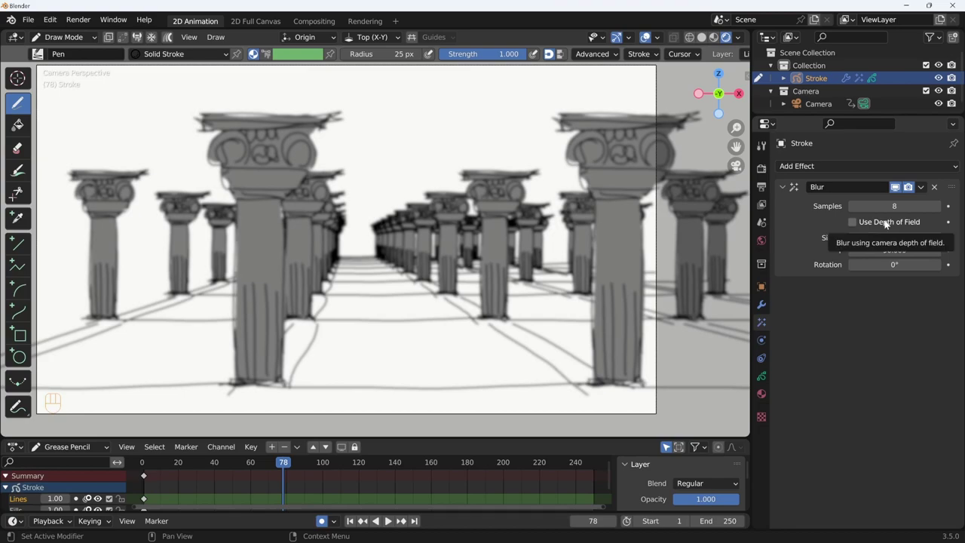
{"action": "key", "text": "ctrl+Tab"}
{"action": "left_click", "coordinate": [878, 222]}
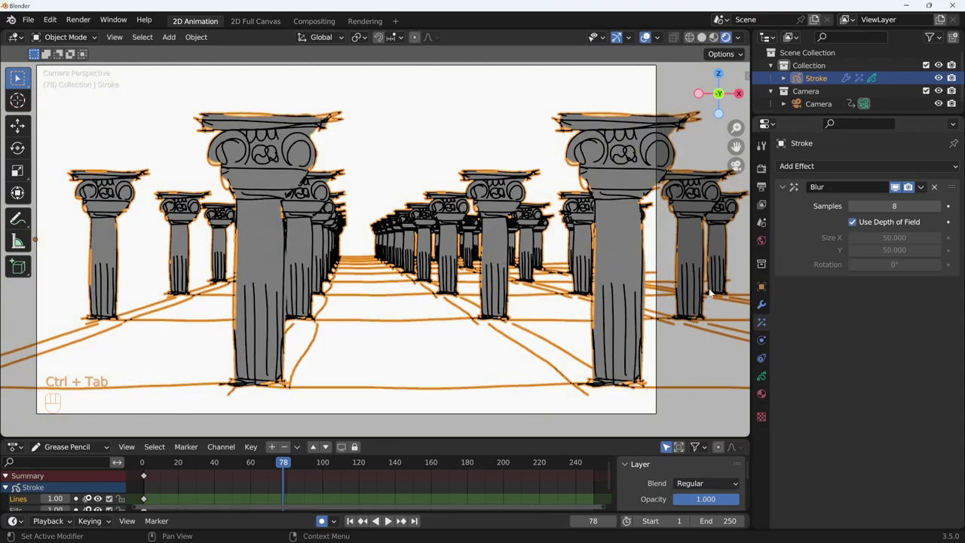
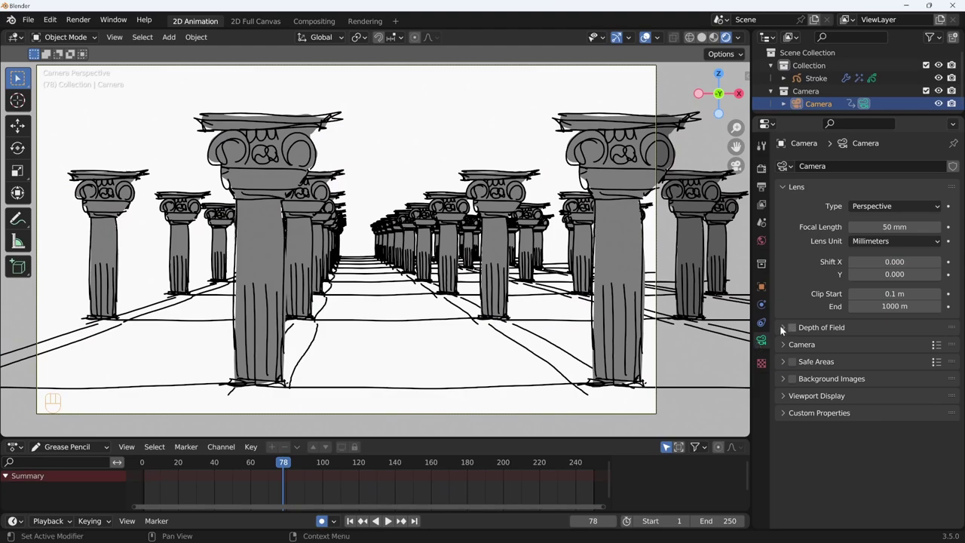
- Enable the camera's Depth of Field with F-Stop 0.1 and begin sampling a focus target
{"action": "left_click", "coordinate": [787, 331]}
{"action": "left_click", "coordinate": [786, 330]}
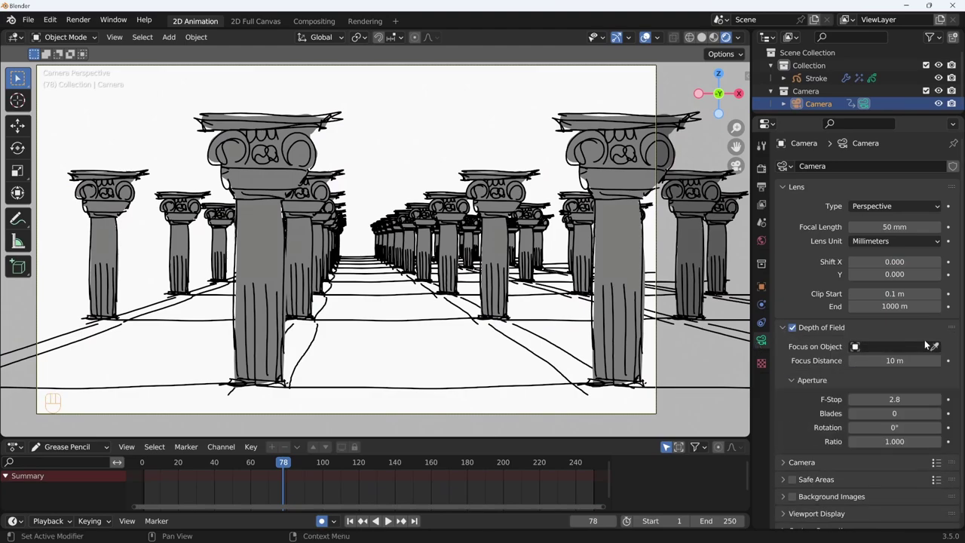
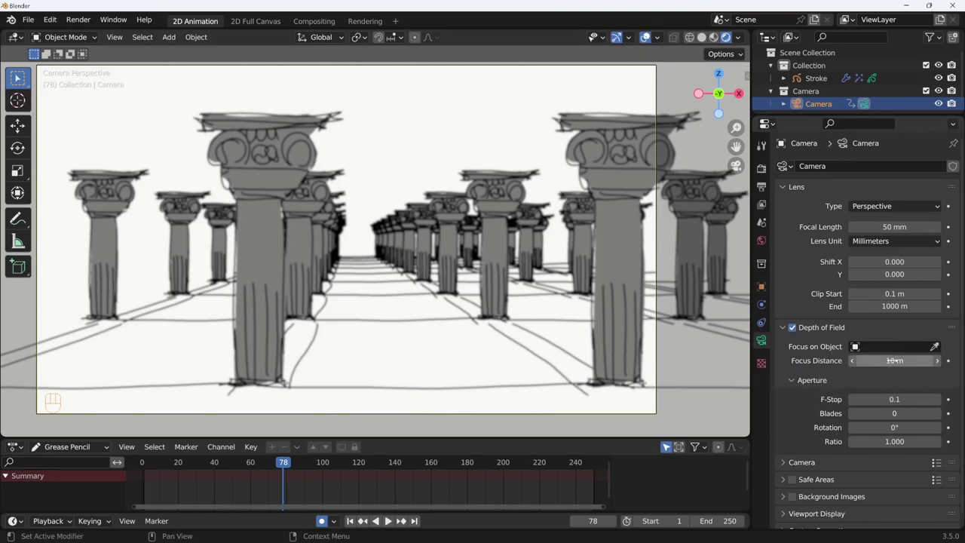
{"action": "key", "text": "e"}
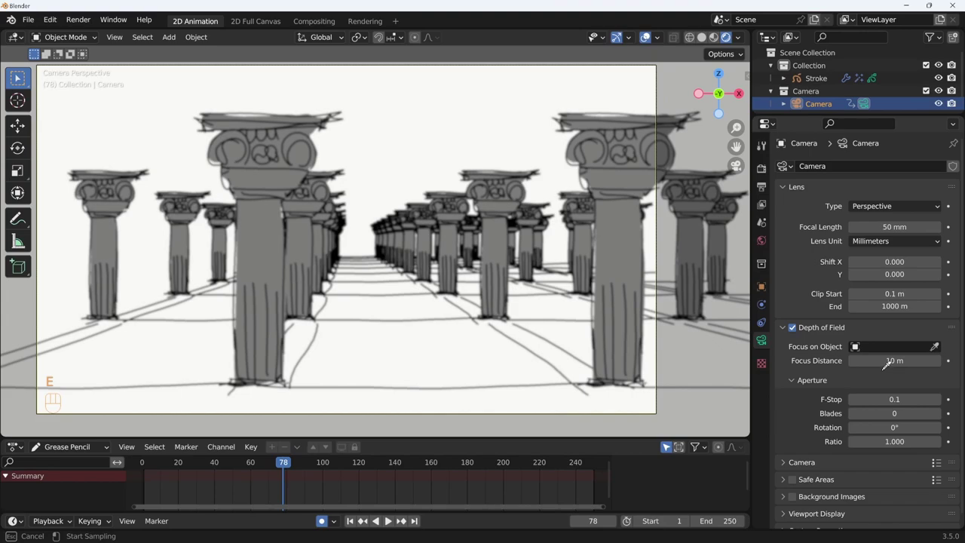
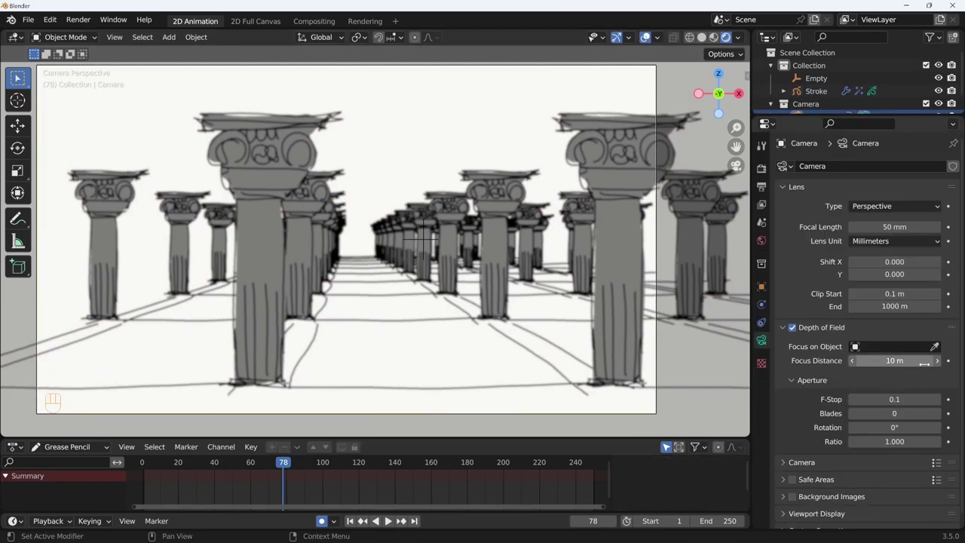
- Focus the camera on the Empty, then replace the Stroke's Blur with a Gray Scale Colorize effect
{"action": "left_click", "coordinate": [937, 352]}
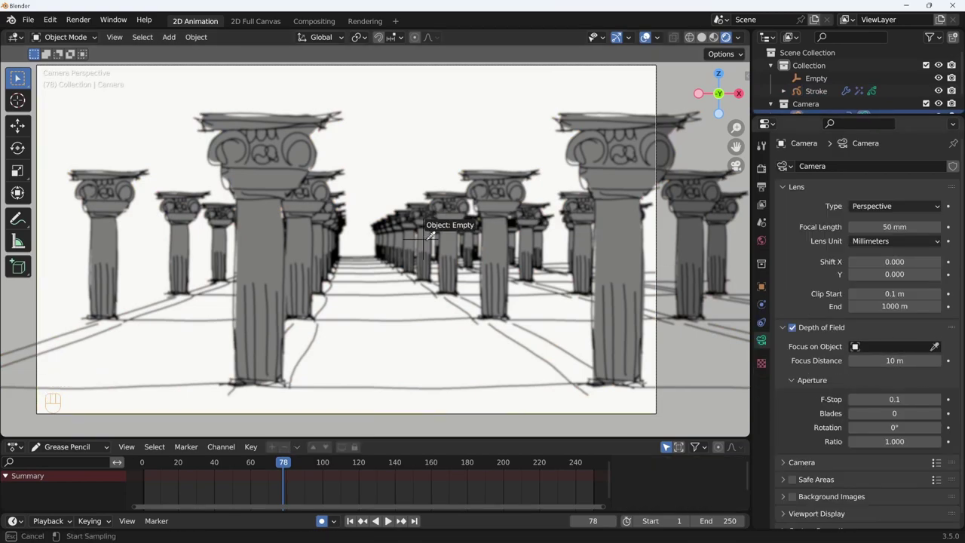
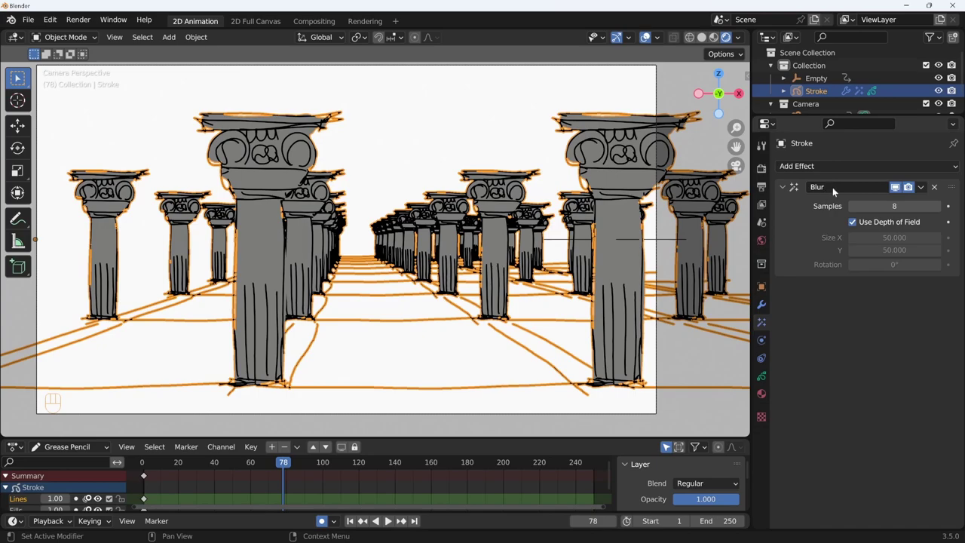
{"action": "left_click", "coordinate": [865, 223]}
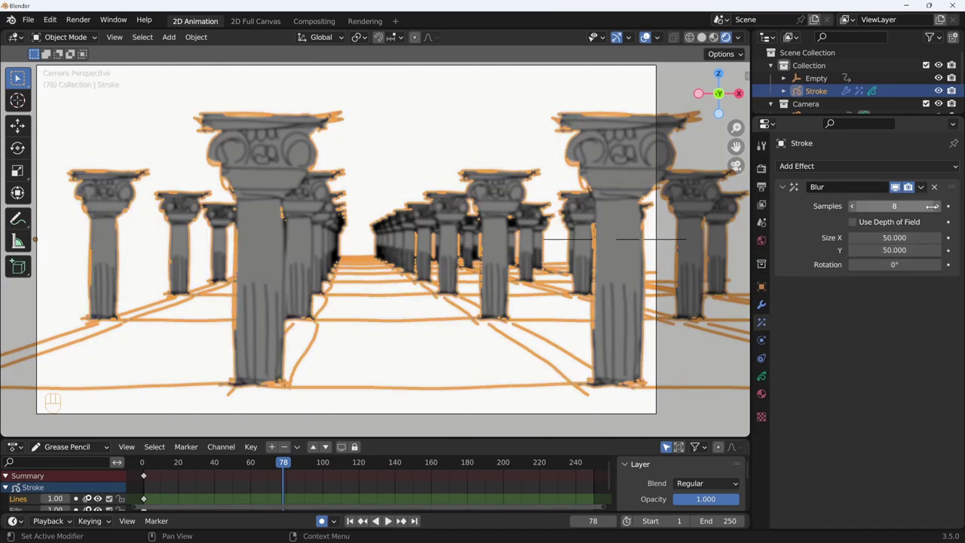
{"action": "left_click", "coordinate": [939, 188]}
{"action": "left_click_drag", "start_coordinate": [845, 168], "coordinate": [835, 197]}
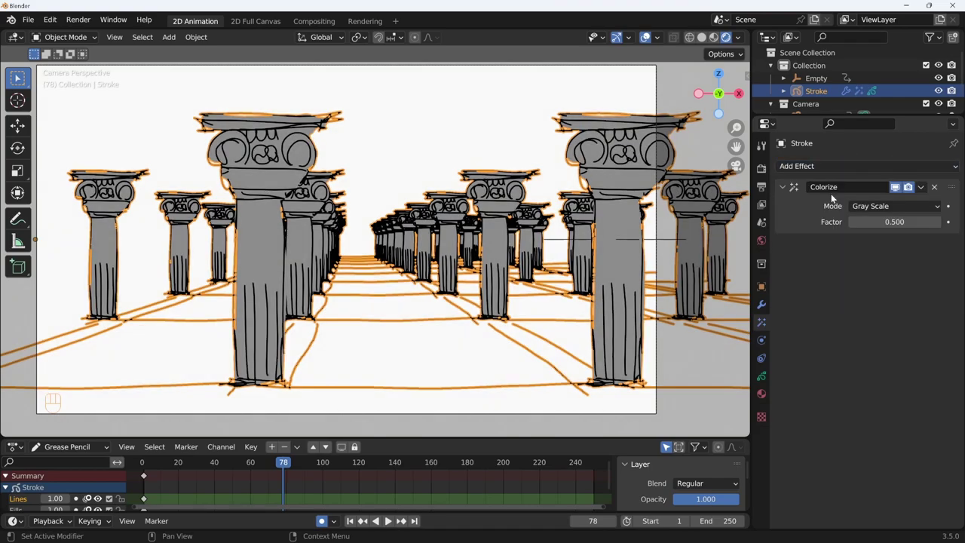
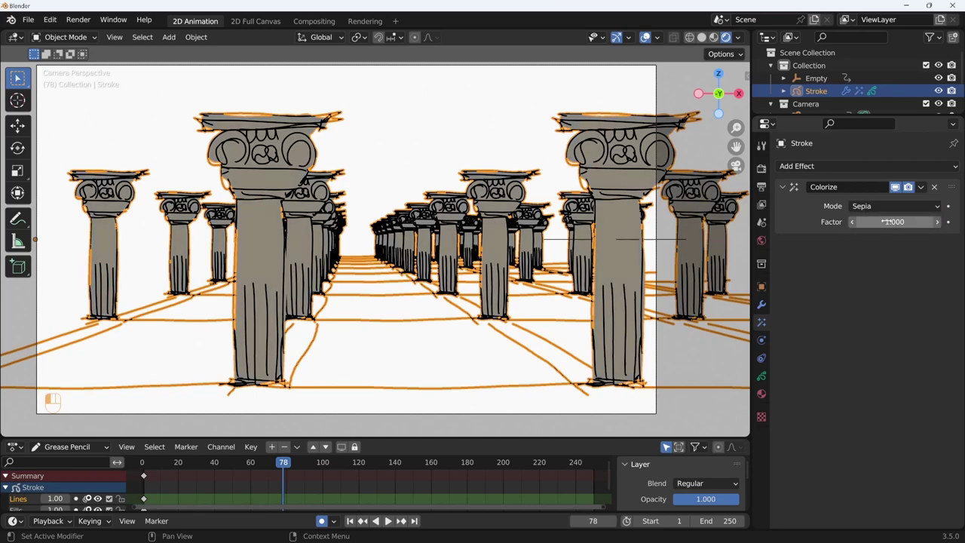
- Try Sepia at full strength and Duotone with a chosen low colour, adjusting the Factor
{"action": "left_click_drag", "start_coordinate": [887, 207], "coordinate": [880, 250]}
{"action": "left_click", "coordinate": [886, 224]}
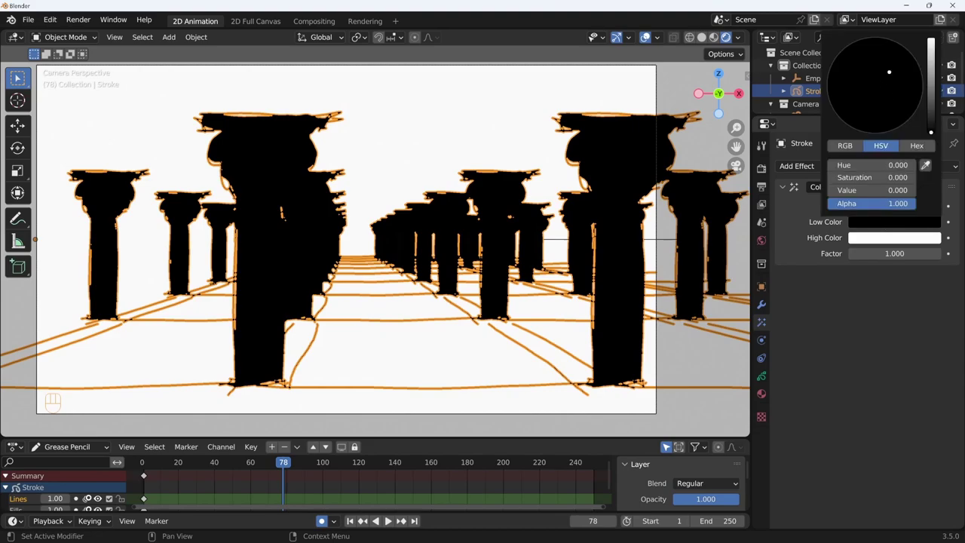
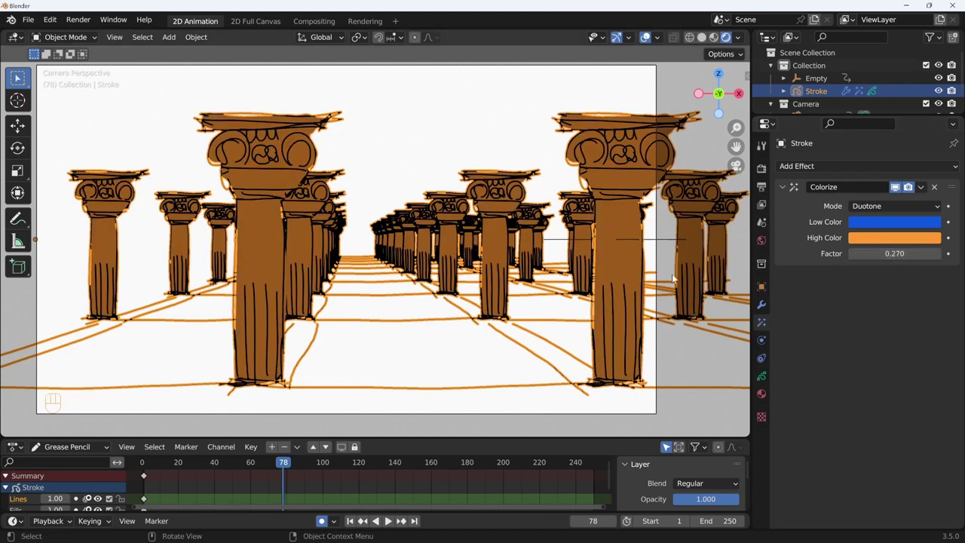
{"action": "left_click_drag", "start_coordinate": [919, 205], "coordinate": [904, 223]}
{"action": "left_click_drag", "start_coordinate": [905, 214], "coordinate": [879, 228]}
- Test Transparent mode, then leave Colorize on Custom with a reddish colour at Factor 1.0
{"action": "left_click_drag", "start_coordinate": [894, 212], "coordinate": [877, 264]}
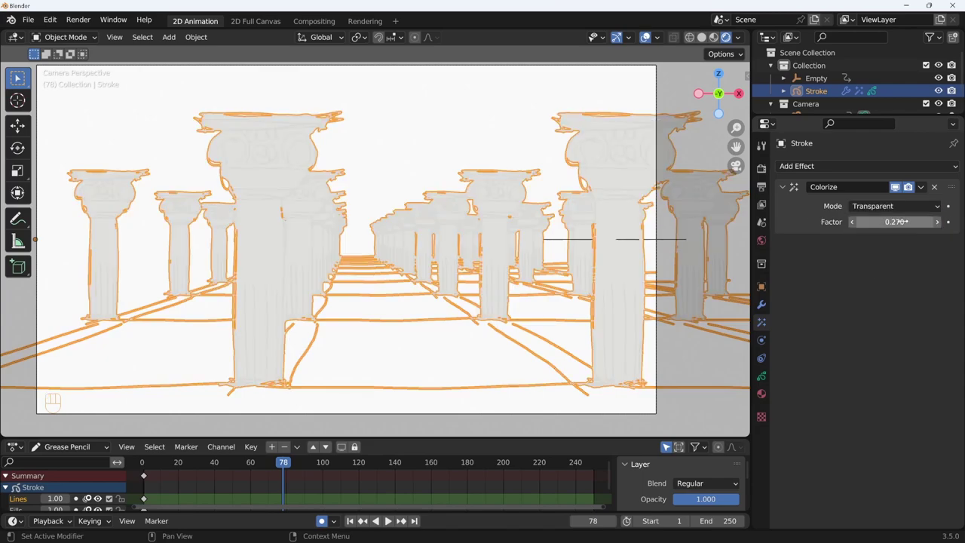
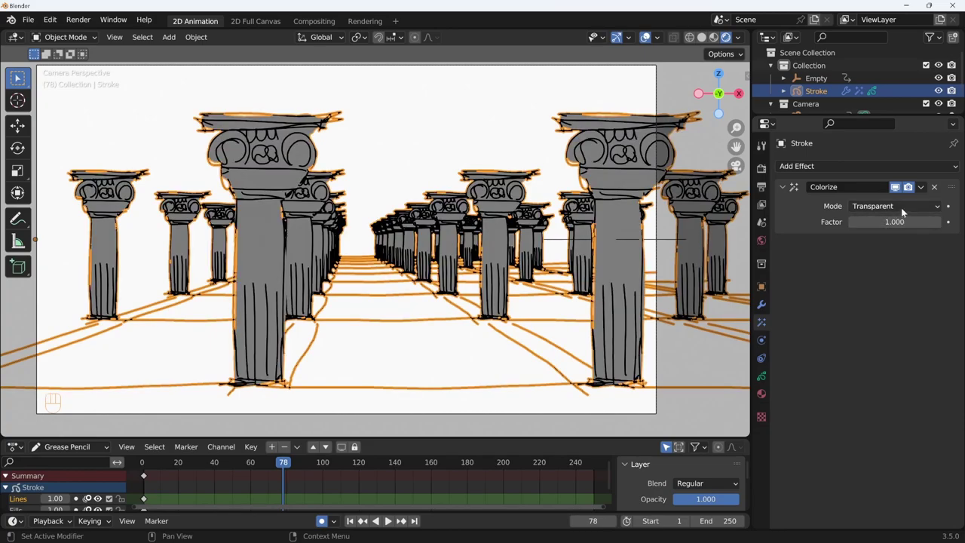
{"action": "left_click_drag", "start_coordinate": [905, 210], "coordinate": [880, 273]}
{"action": "left_click", "coordinate": [887, 223]}
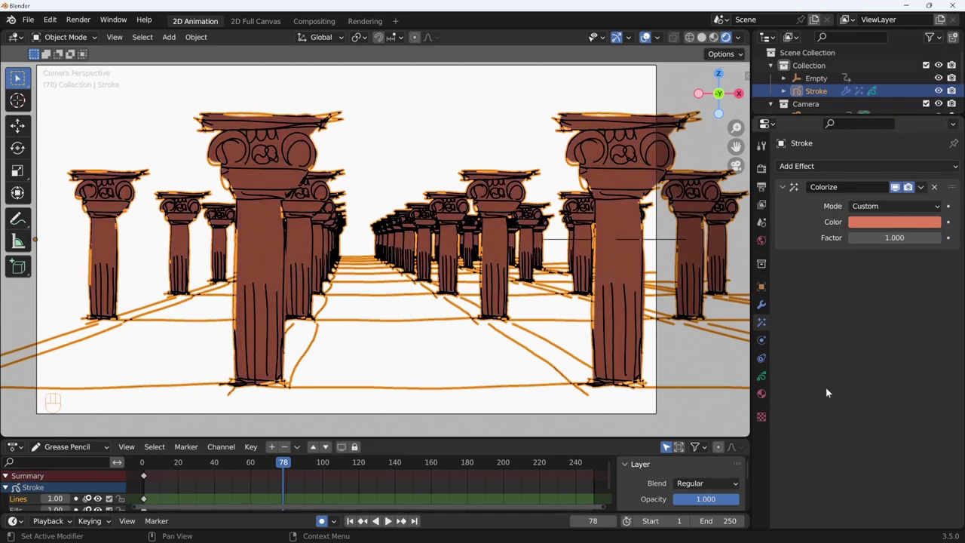
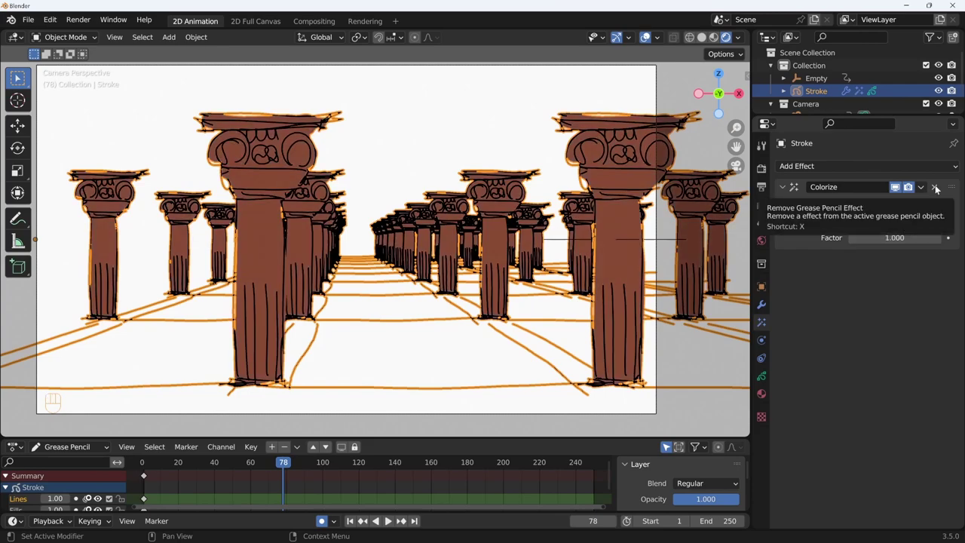
- Replace Colorize with a Flip effect and test vertical and horizontal flipping
{"action": "left_click", "coordinate": [939, 188]}
{"action": "left_click_drag", "start_coordinate": [865, 162], "coordinate": [861, 212]}
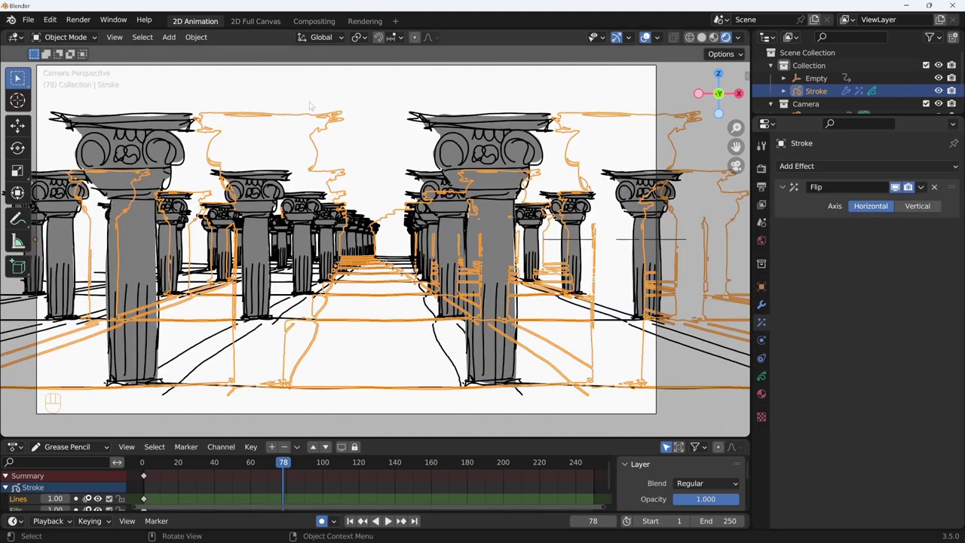
{"action": "left_click", "coordinate": [930, 208]}
{"action": "left_click", "coordinate": [873, 206]}
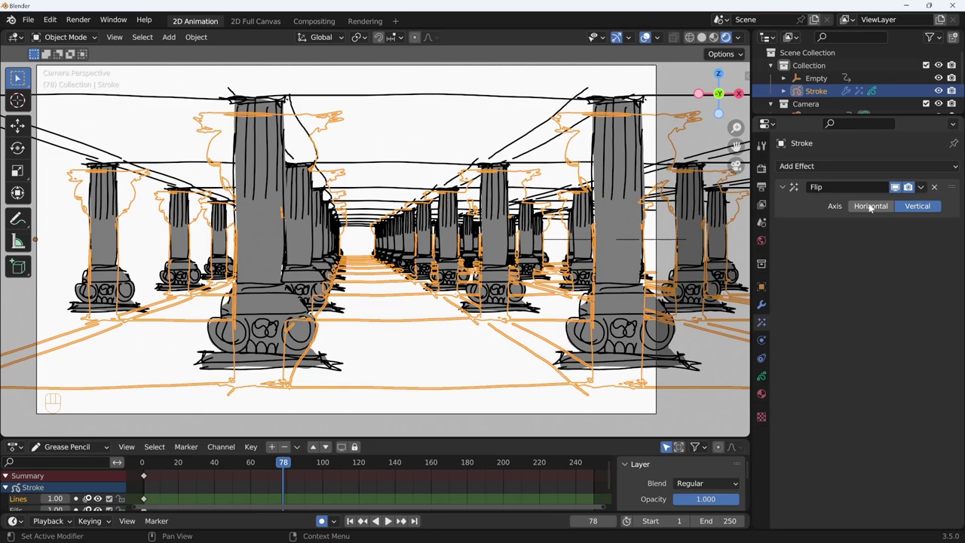
- Switch both Flip axes off so the columns stay upright
{"action": "left_click", "coordinate": [887, 206]}
{"action": "left_click", "coordinate": [889, 208]}
{"action": "left_click", "coordinate": [922, 213]}
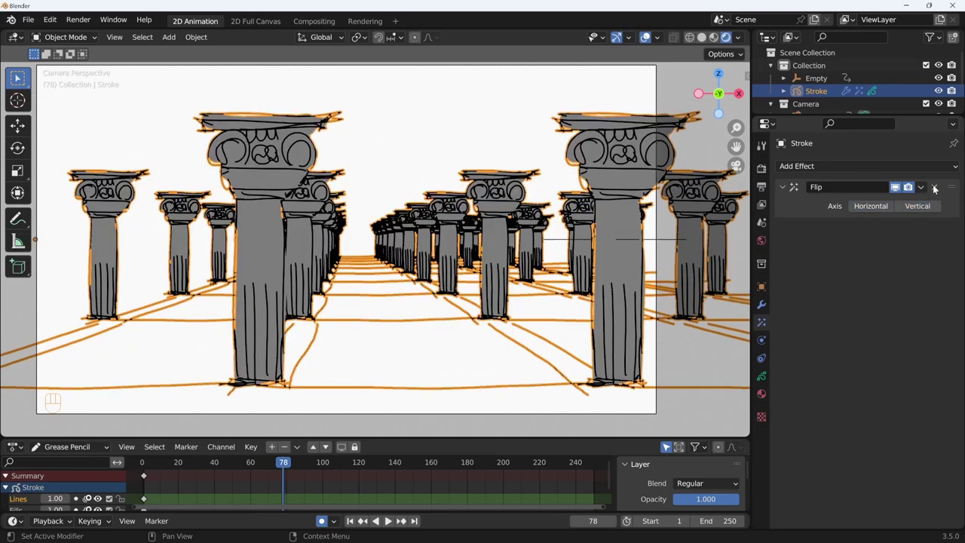
- Replace Flip with a Glow effect using a cyan Glow Color and Threshold 0.047
{"action": "left_click", "coordinate": [941, 189]}
{"action": "left_click", "coordinate": [892, 168]}
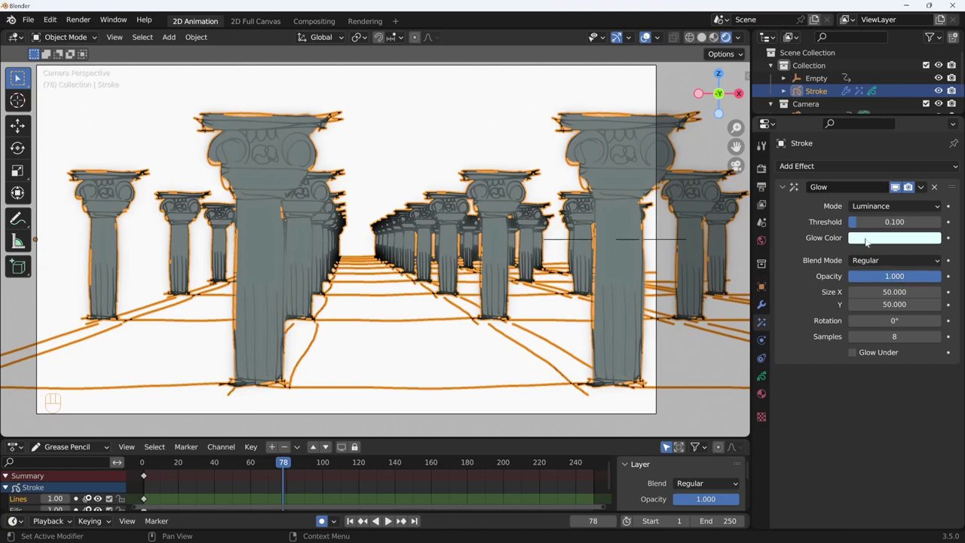
{"action": "left_click", "coordinate": [761, 170]}
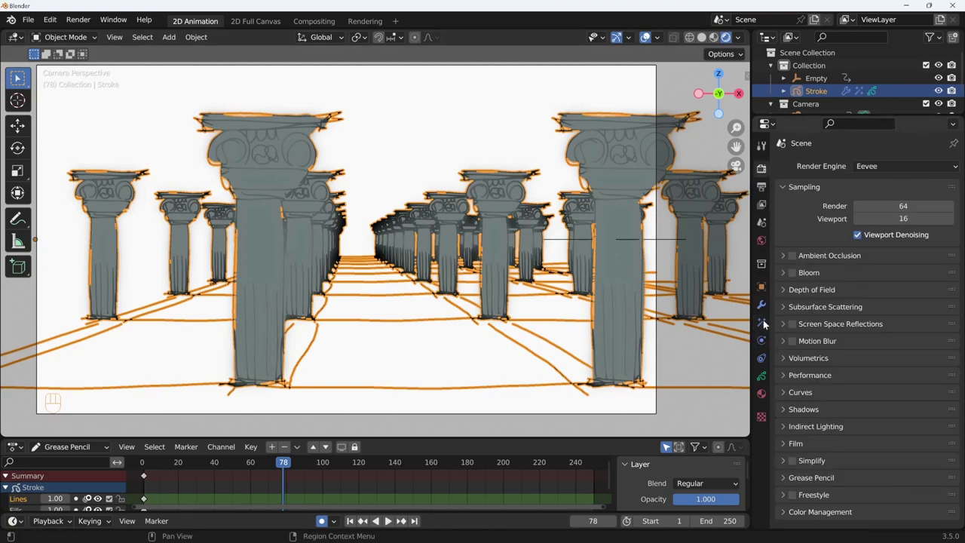
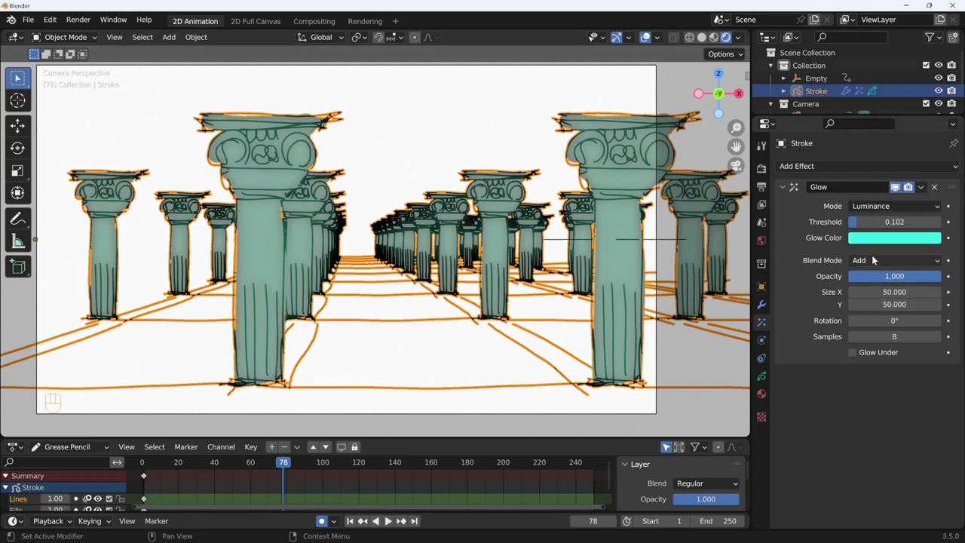
{"action": "left_click", "coordinate": [888, 265]}
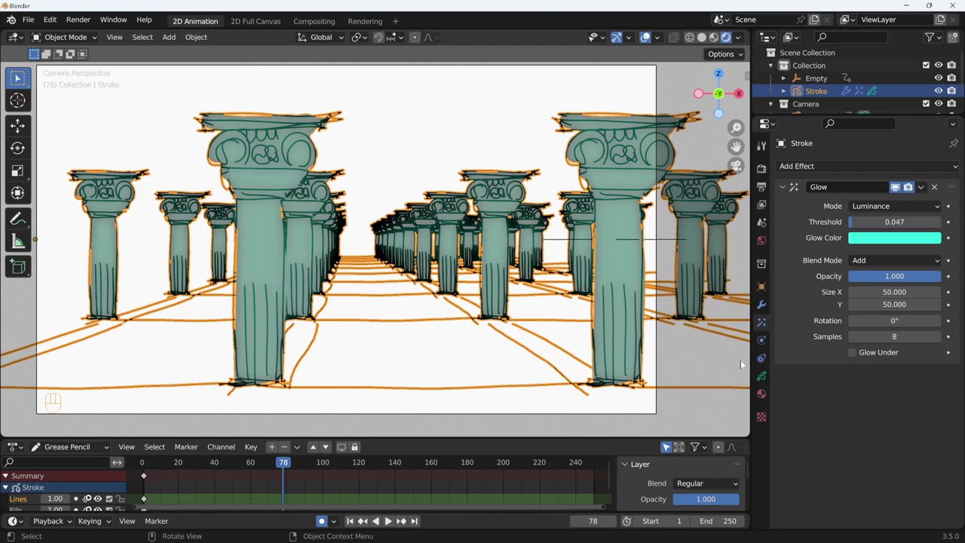
{"action": "left_click", "coordinate": [895, 353]}
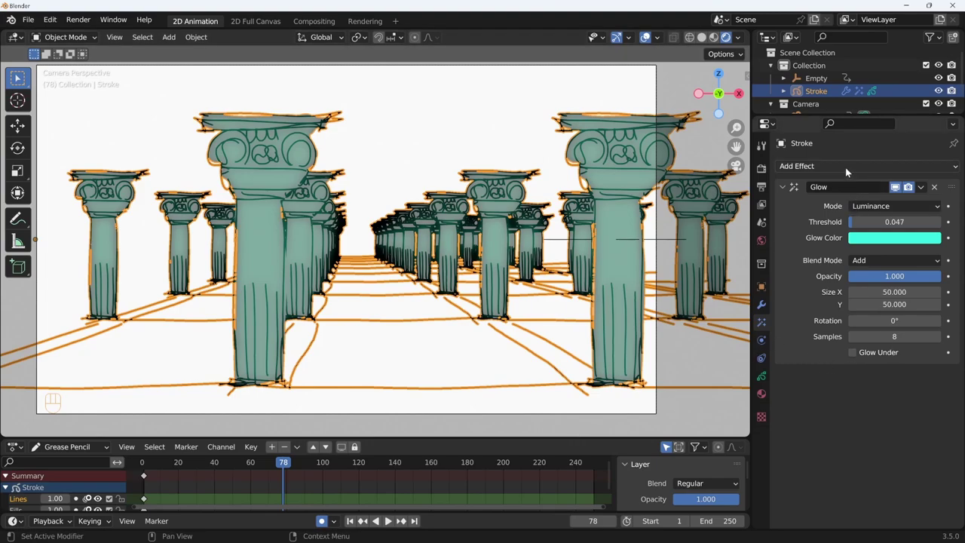
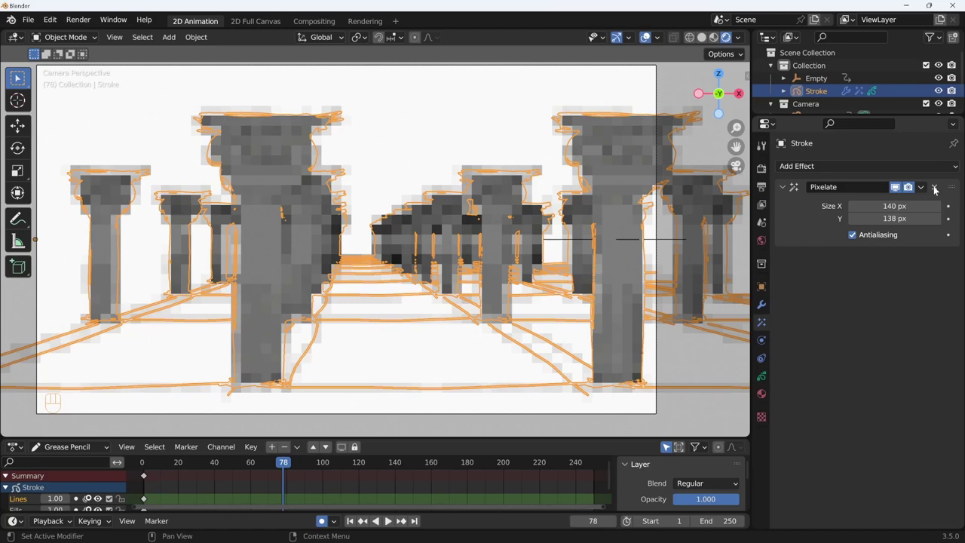
- Remove the trial Pixelate effect from the Stroke
{"action": "left_click", "coordinate": [937, 188]}
- Add a Rim effect to the columns with the default pale-yellow rim colour
{"action": "left_click_drag", "start_coordinate": [854, 170], "coordinate": [844, 254]}
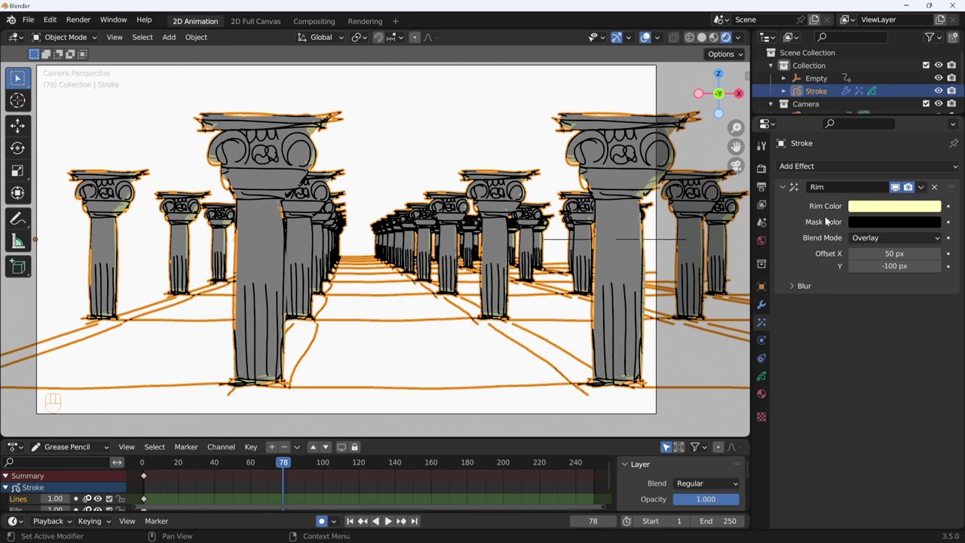
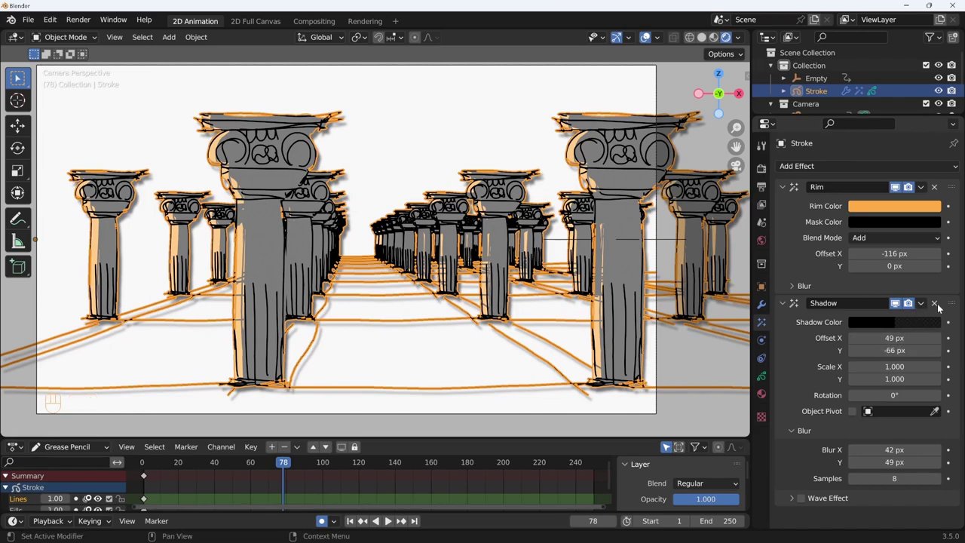
- Delete the trial Shadow effect and duplicate the Rim effect as Rim.001
{"action": "left_click", "coordinate": [939, 307]}
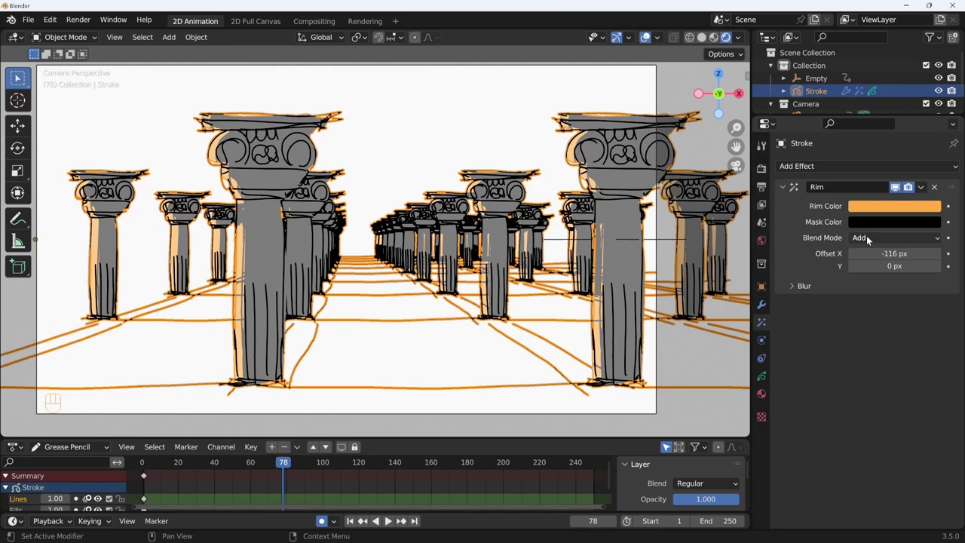
{"action": "left_click", "coordinate": [925, 189]}
{"action": "left_click_drag", "start_coordinate": [925, 189], "coordinate": [889, 203]}
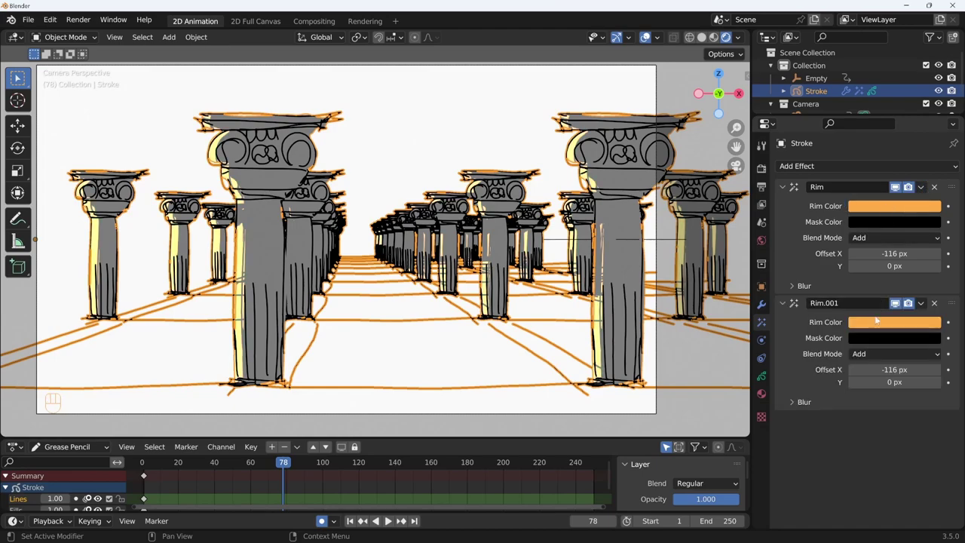
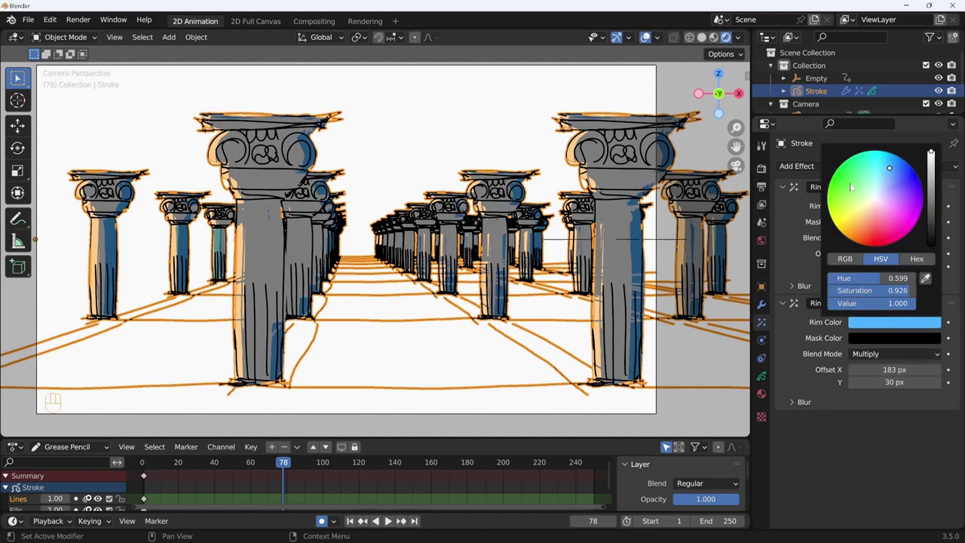
- Set Rim.001 to a pale blue Multiply rim offset to X 183, Y 30
{"action": "left_click_drag", "start_coordinate": [886, 320], "coordinate": [890, 288]}
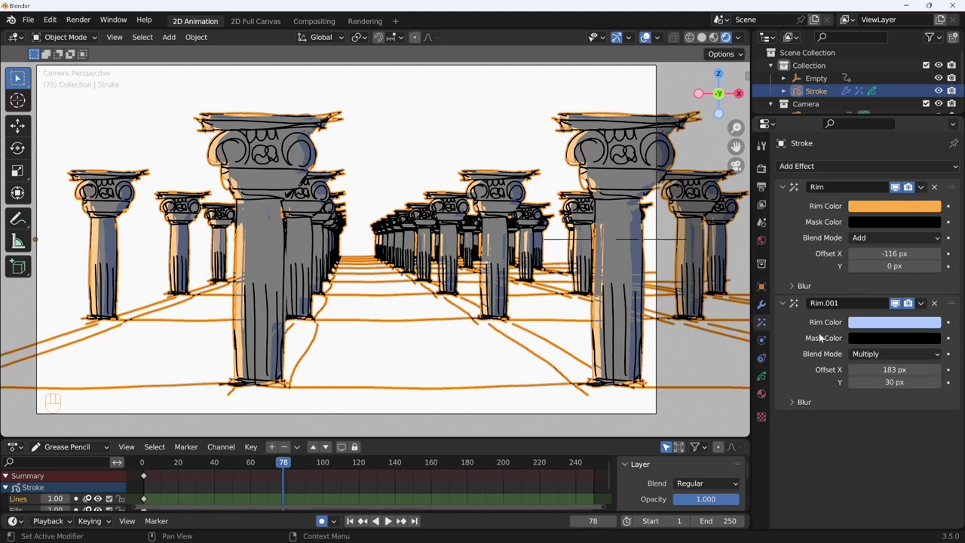
{"action": "left_click", "coordinate": [874, 354]}
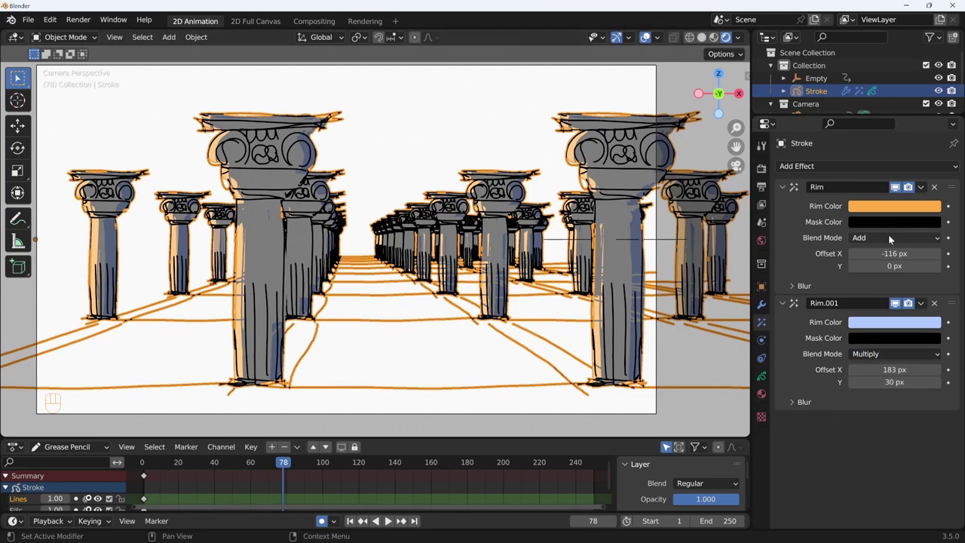
- Add a Swirl effect to the columns, centred on the Empty at default 100 px radius and 90°
{"action": "left_click", "coordinate": [893, 239]}
{"action": "left_click_drag", "start_coordinate": [852, 170], "coordinate": [856, 281]}
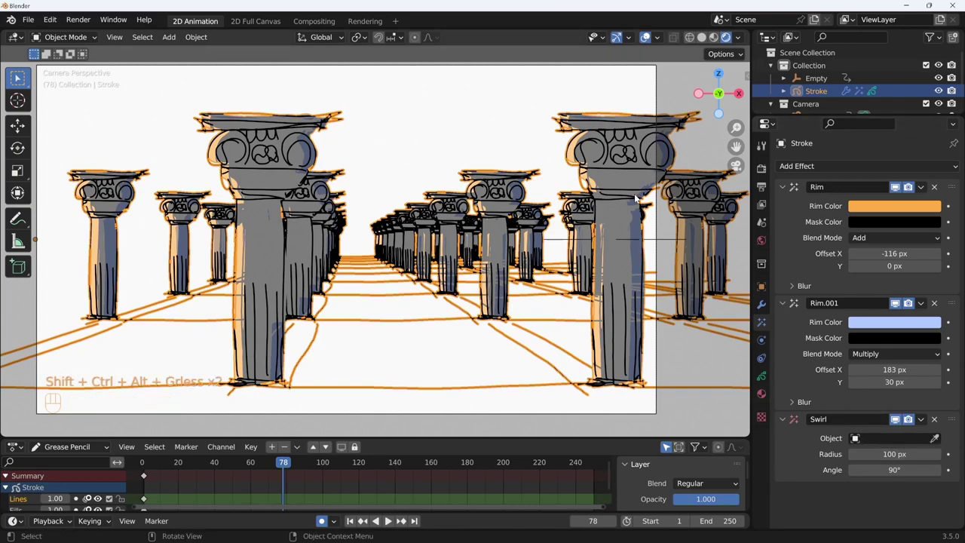
{"action": "left_click", "coordinate": [577, 243]}
{"action": "left_click", "coordinate": [576, 240]}
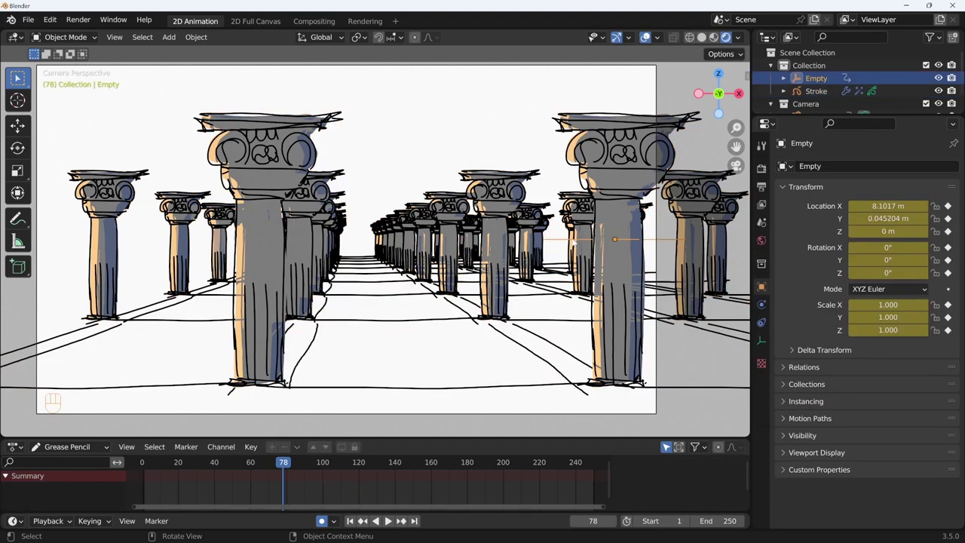
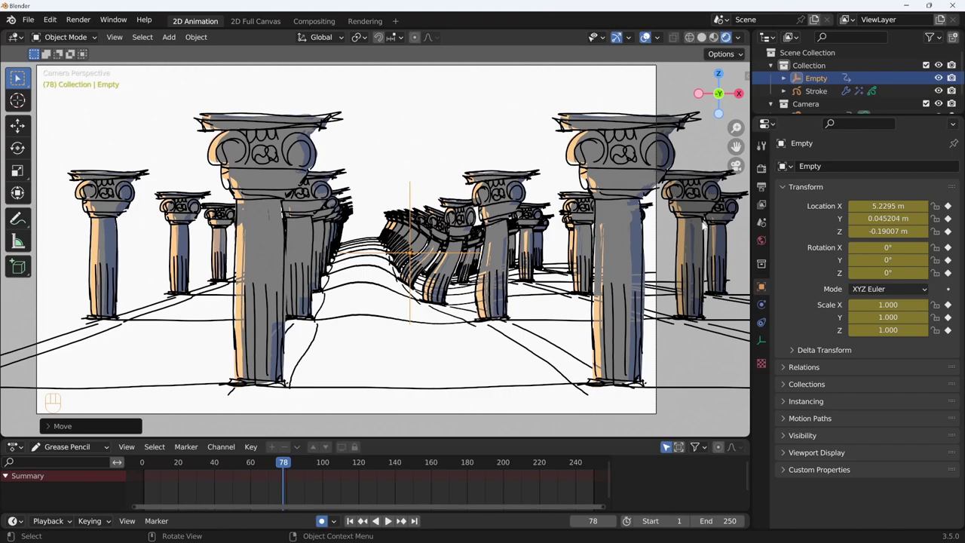
- Replace the Swirl with a vertical Wave Distortion, amplitude 10 and period 20
{"action": "left_click_drag", "start_coordinate": [852, 192], "coordinate": [863, 292]}
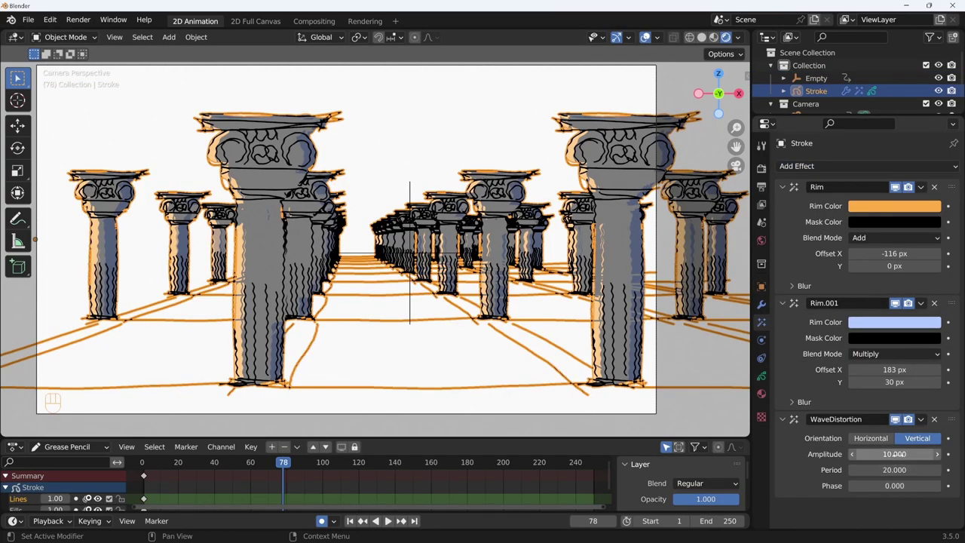
{"action": "left_click", "coordinate": [869, 440]}
{"action": "left_click", "coordinate": [924, 443]}
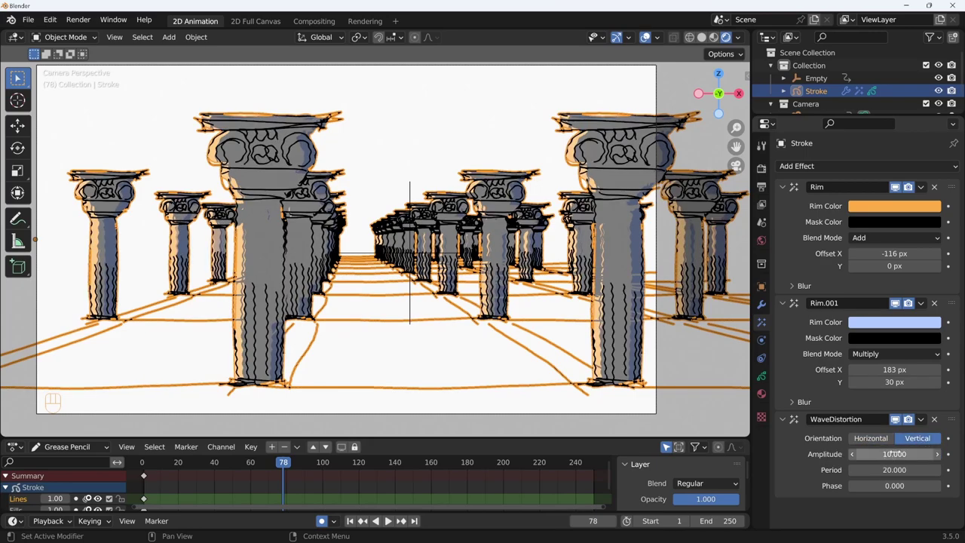
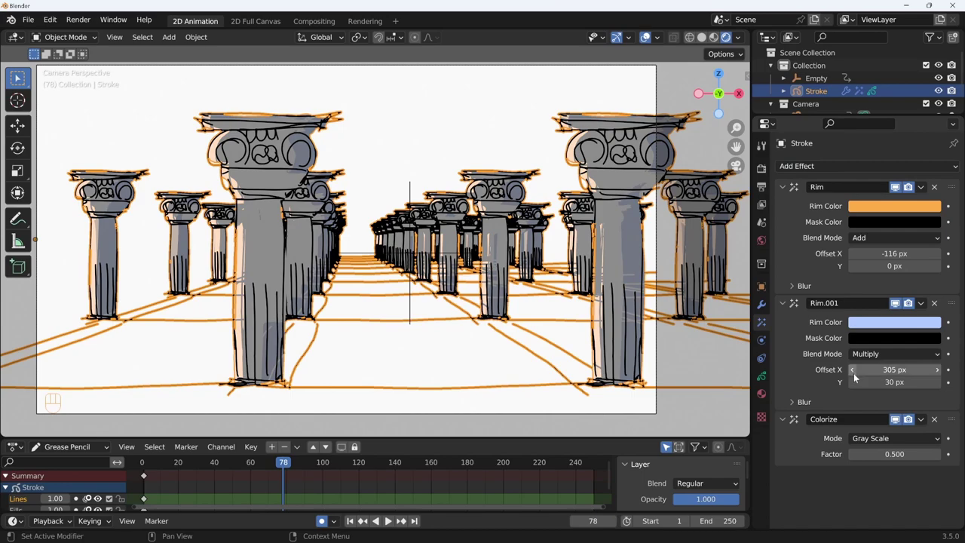
- Try the Colorize effect in Custom colour and Sepia modes
{"action": "left_click_drag", "start_coordinate": [895, 439], "coordinate": [884, 513]}
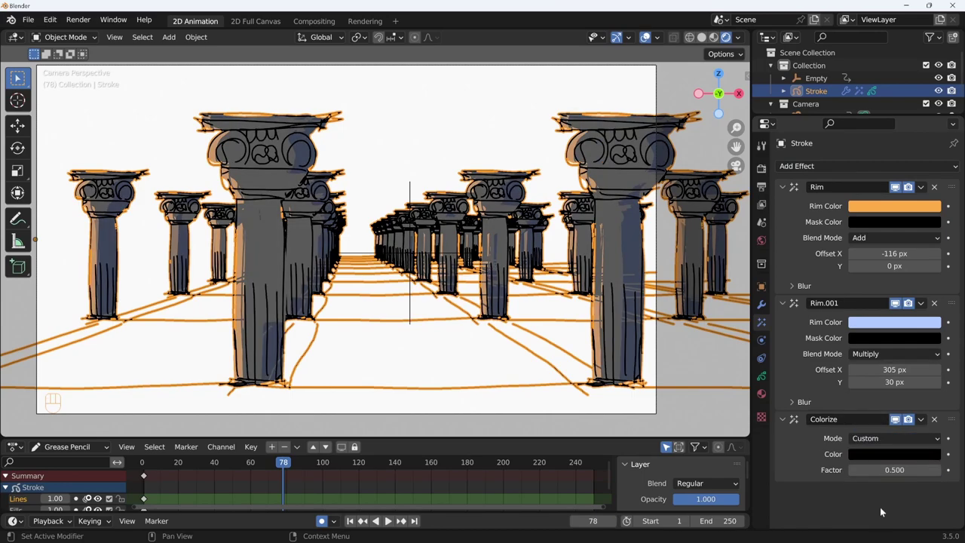
{"action": "left_click", "coordinate": [883, 459]}
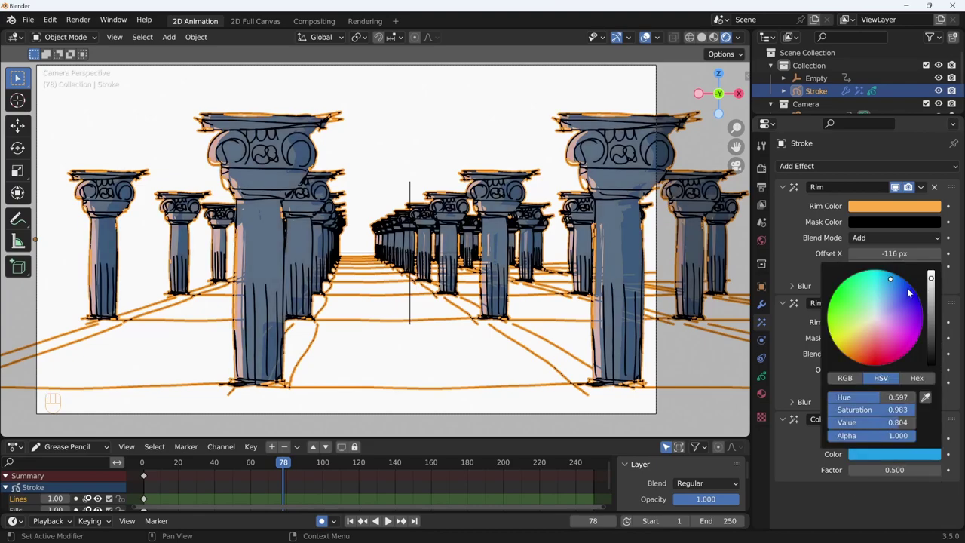
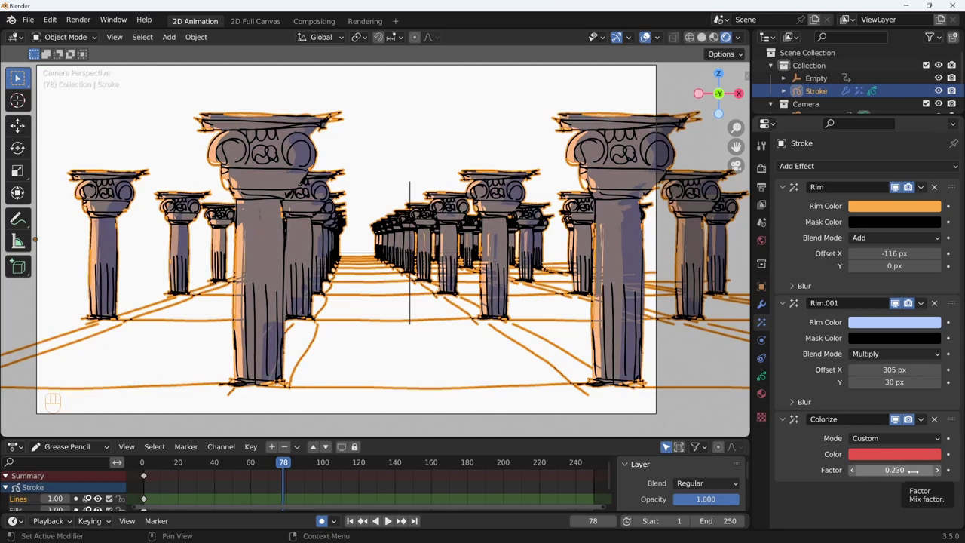
{"action": "left_click_drag", "start_coordinate": [929, 435], "coordinate": [908, 468]}
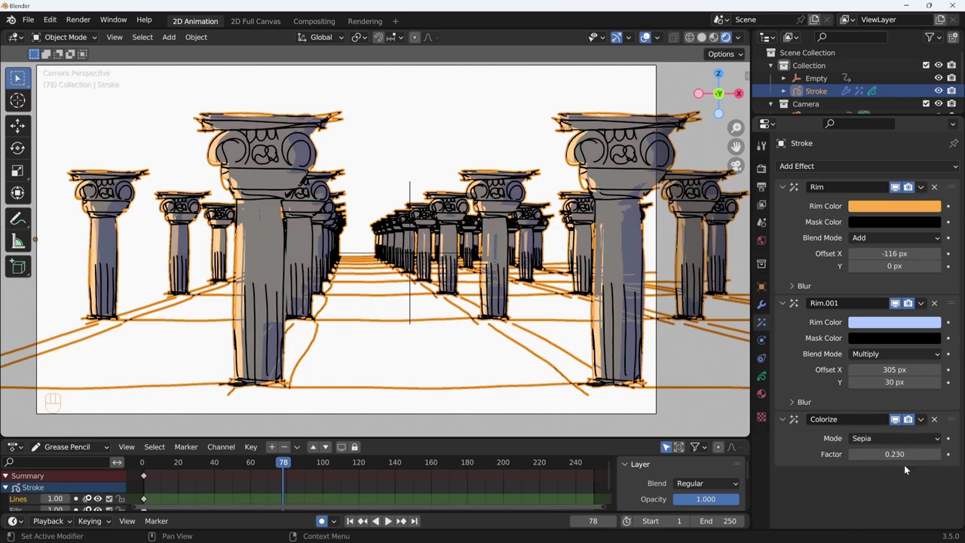
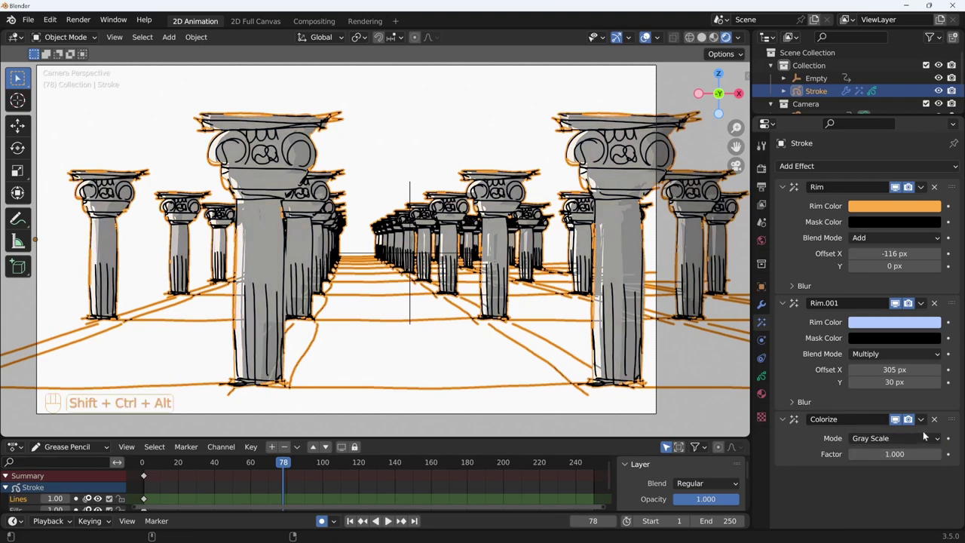
- Remove the Colorize effect and display the Stroke's Thickness and Array modifiers
{"action": "key", "text": "ctrl+shift+alt+<"}
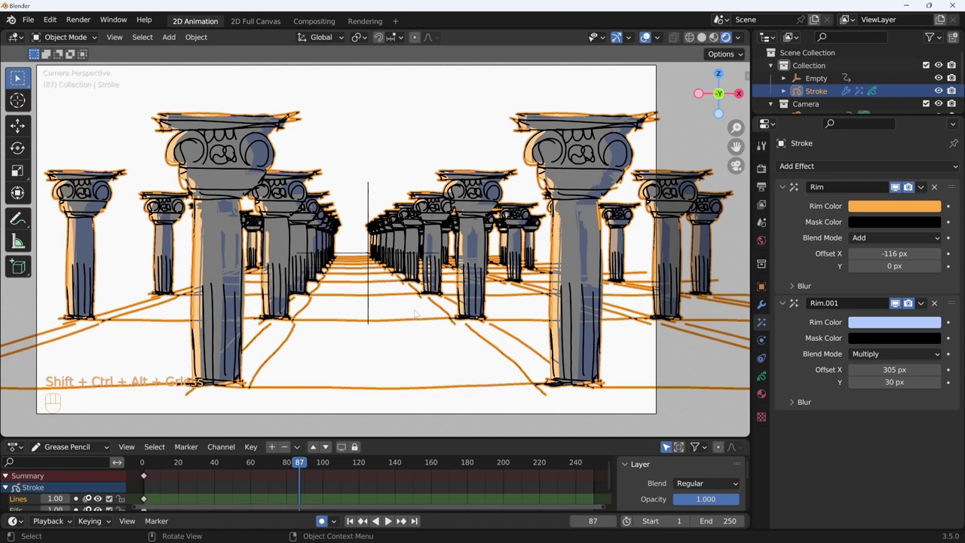
{"action": "left_click", "coordinate": [847, 169]}
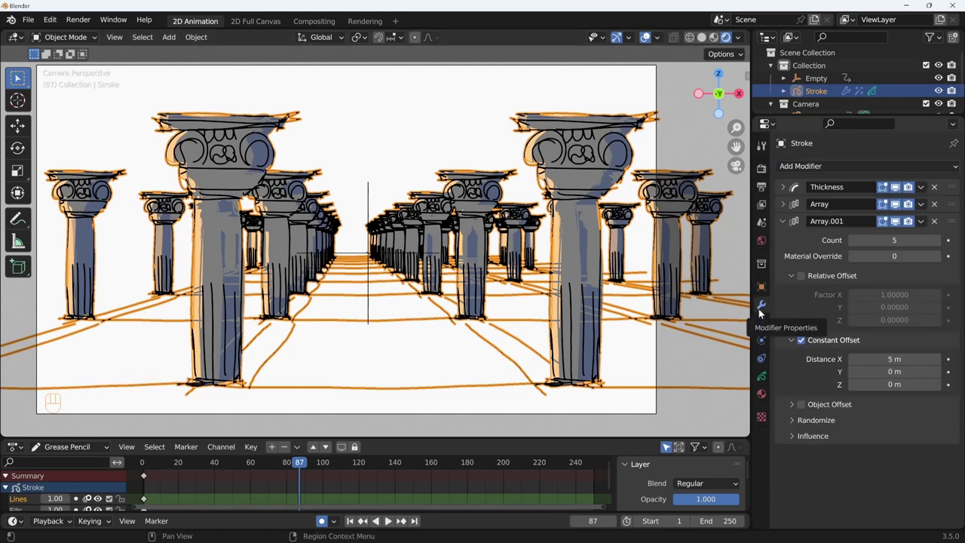